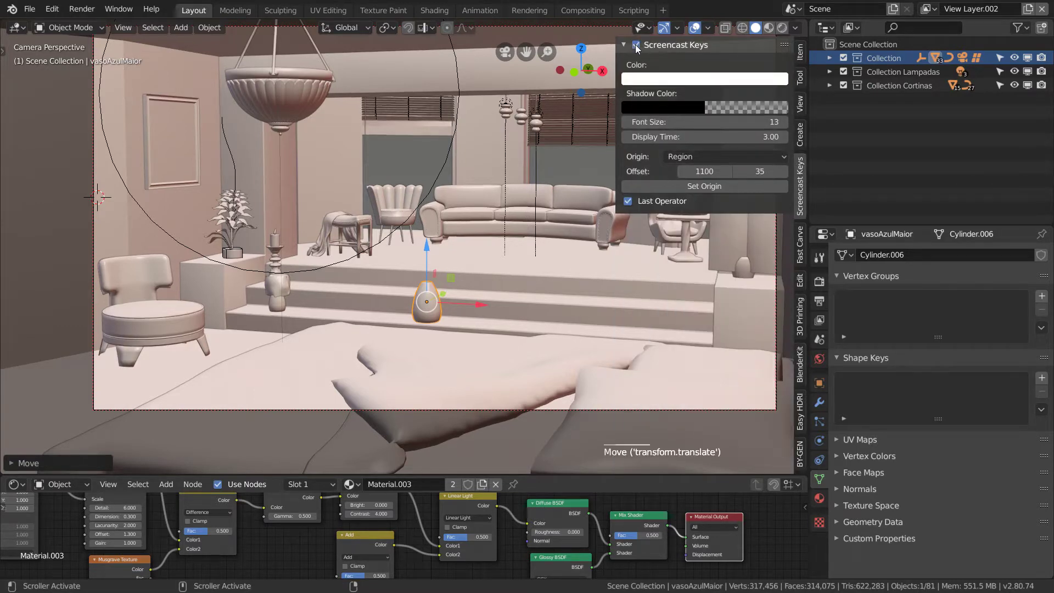
Hide the N sidebar and repeat-duplicate the vase along X into a row of five on the step
key(n)
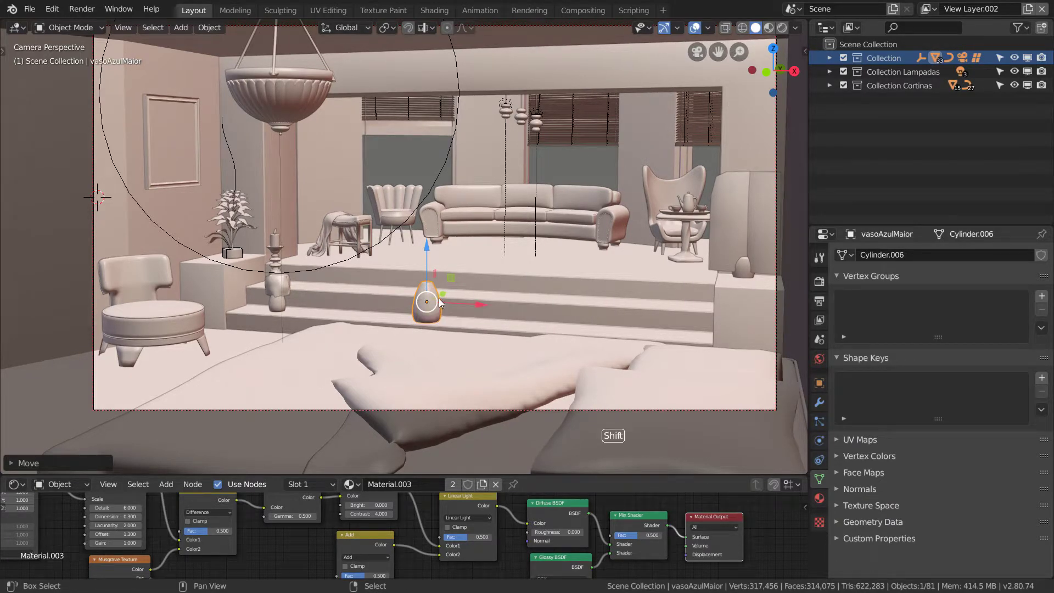
key(shift+d)
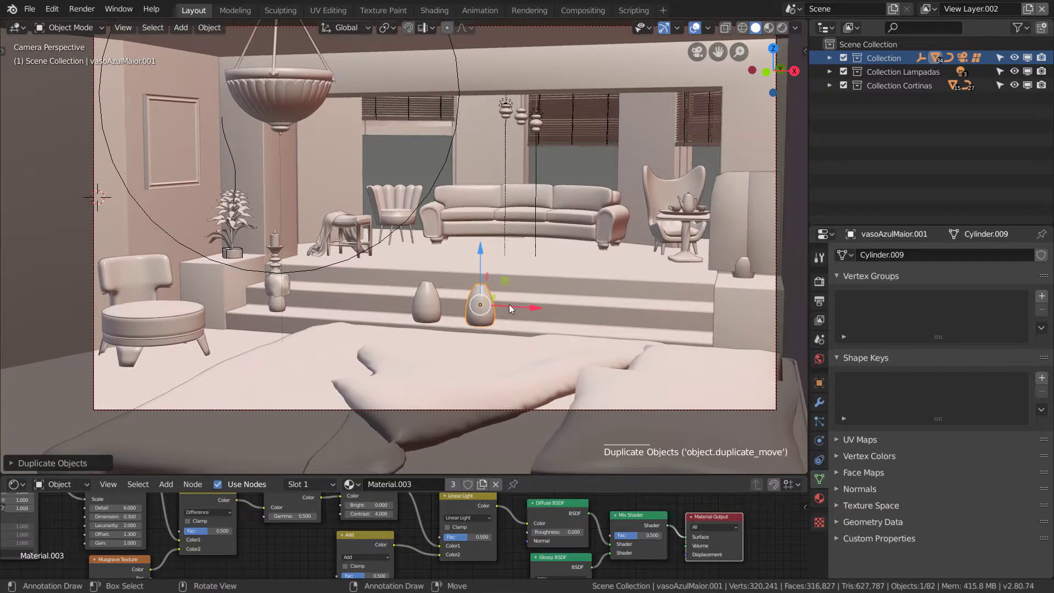
key(shift+r)
key(shift+r)
key(shift+r)
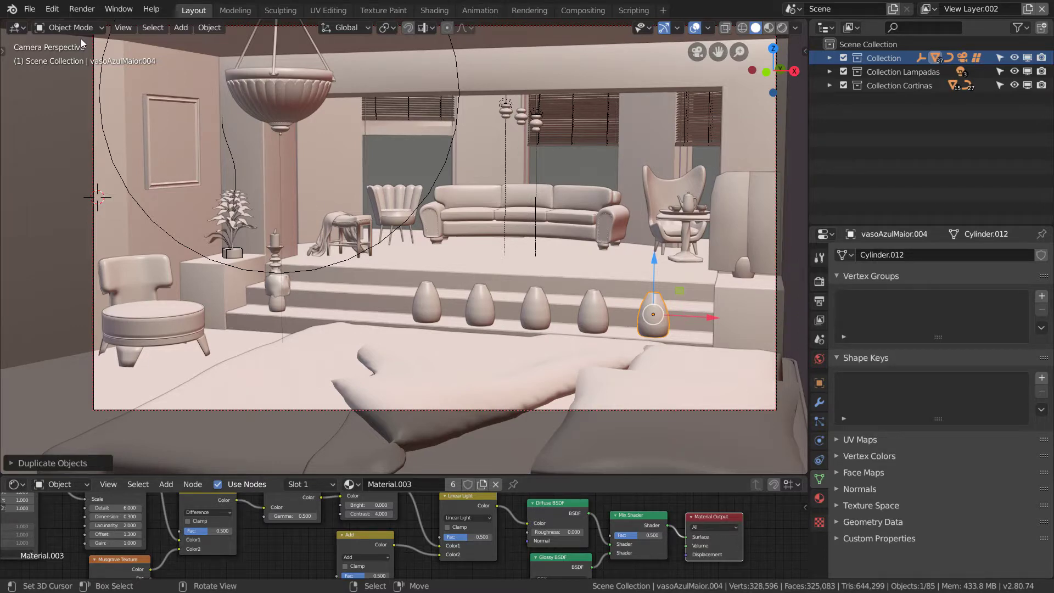
Browse the Render menu's Display Mode options and dismiss the menu without choosing
click(57, 12)
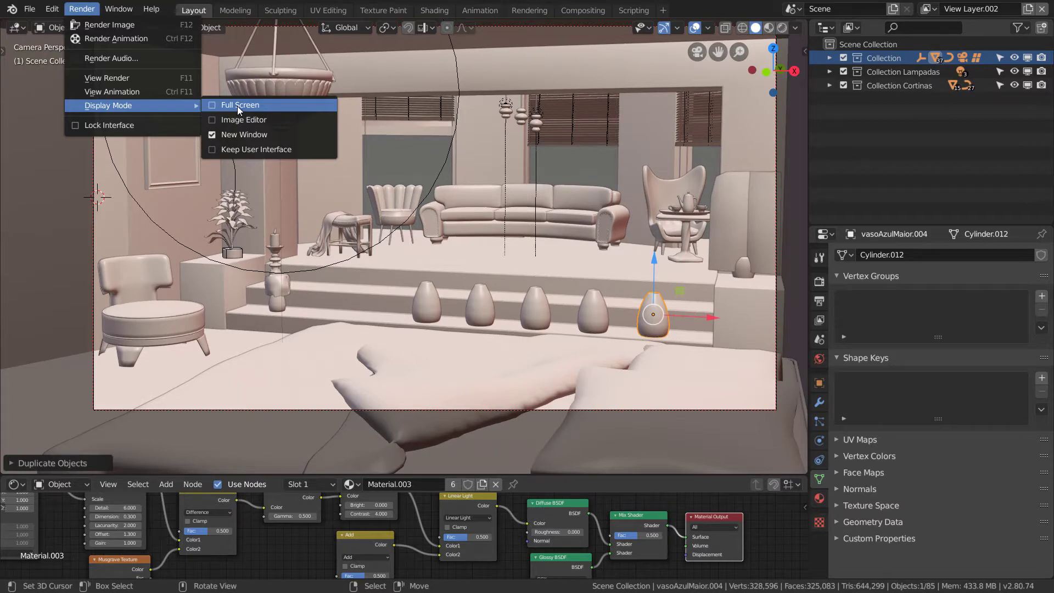
click(524, 262)
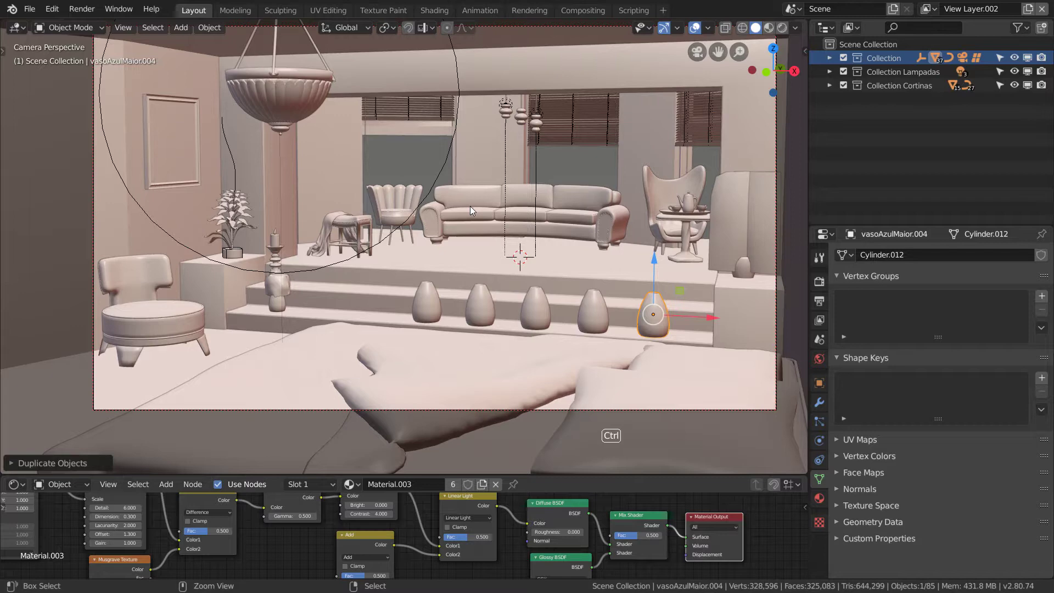
Maximize the 3D viewport, then the Shader Editor, with Ctrl+Space and restore the multi-area layout
key(ctrl+space)
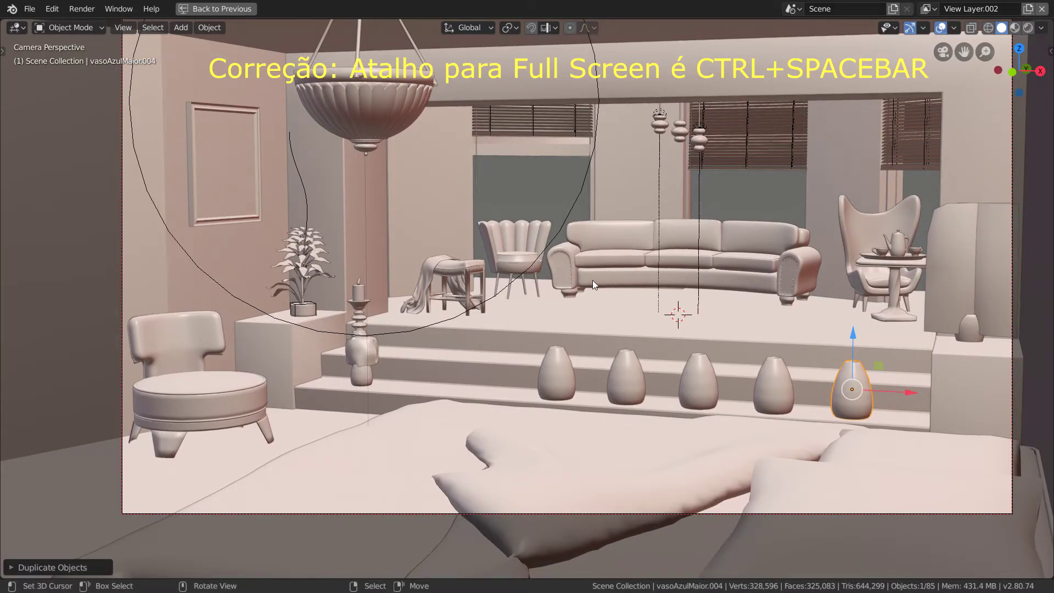
key(ctrl+space)
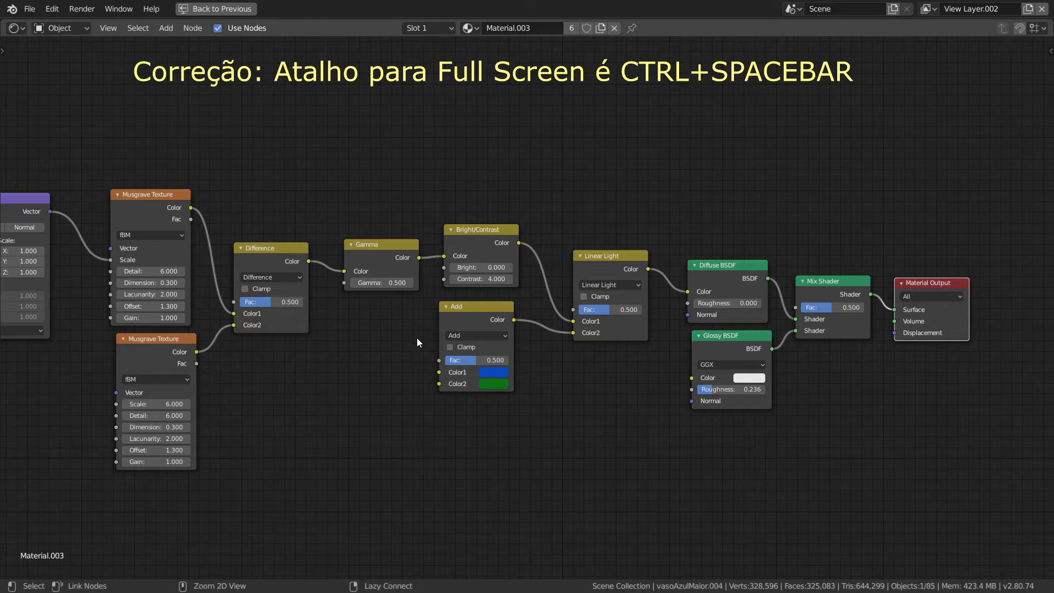
key(ctrl+space)
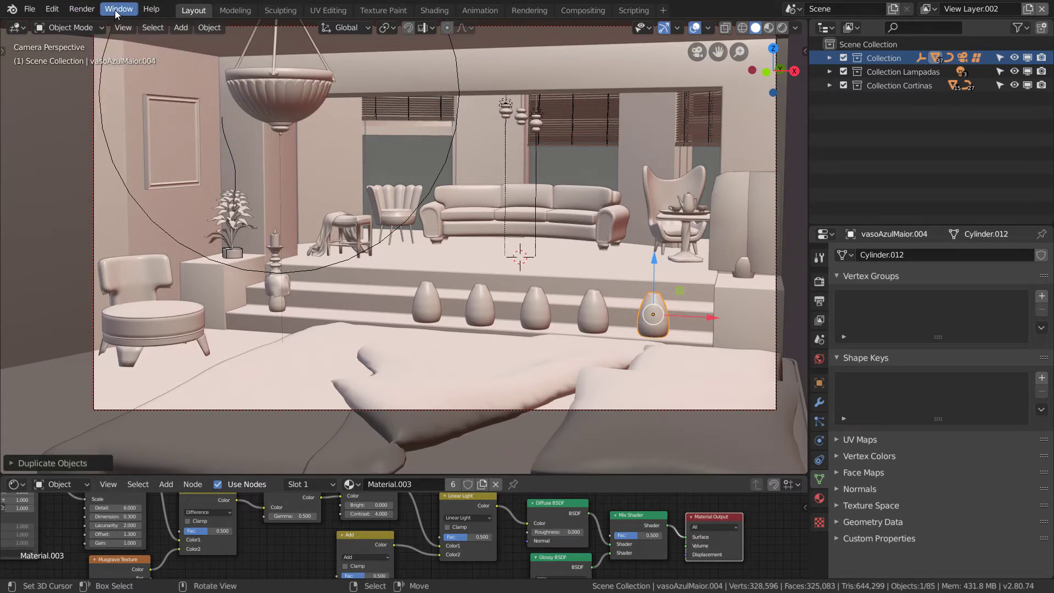
Close the Render menu and browse the Window menu's Toggle Window Fullscreen and Previous Workspace entries
click(118, 14)
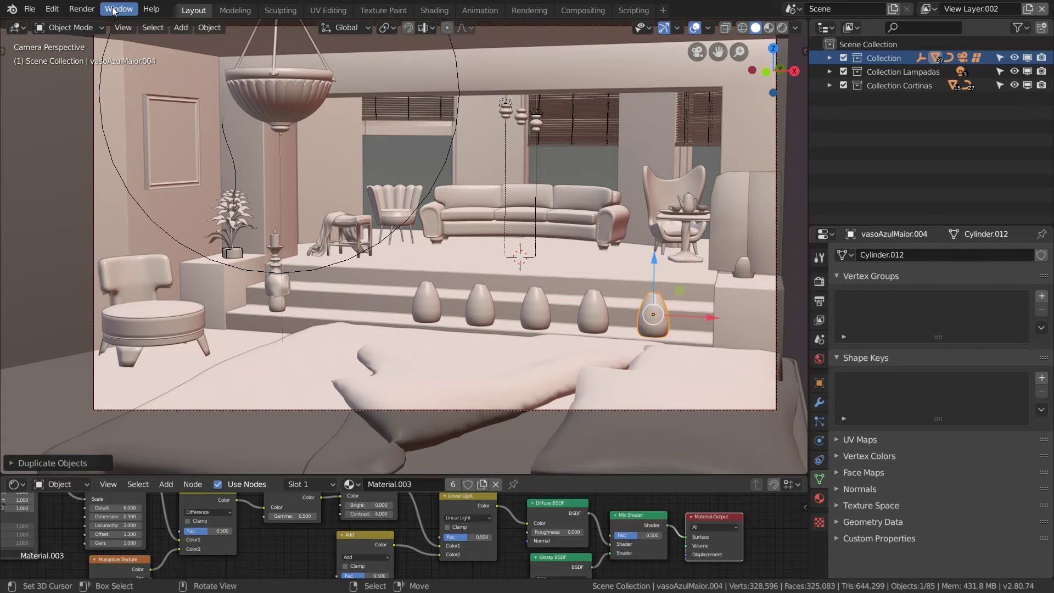
click(116, 11)
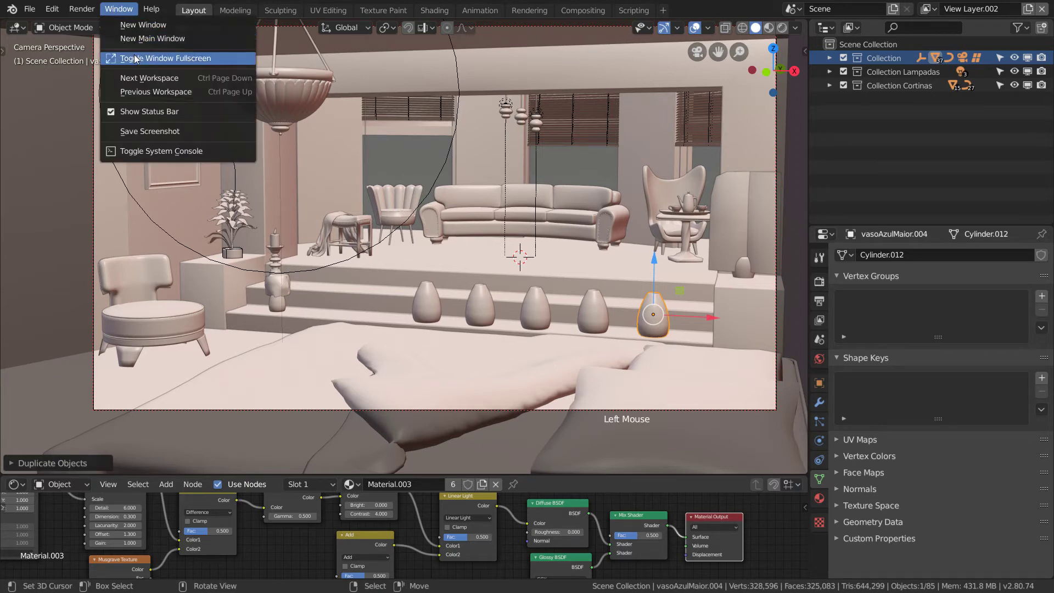